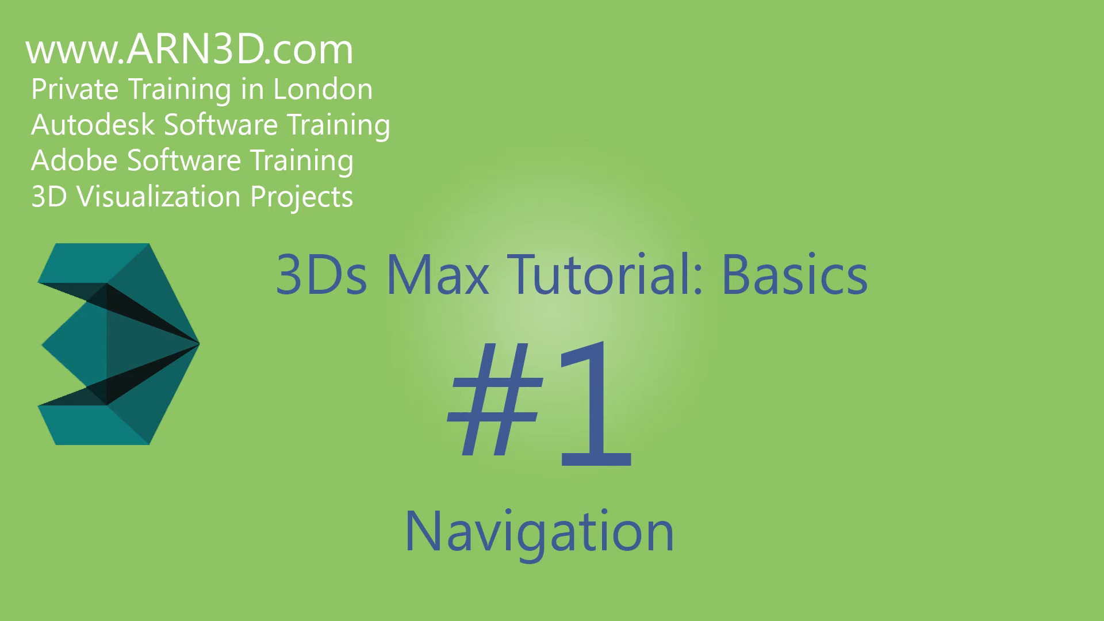
pyautogui.click(564, 373)
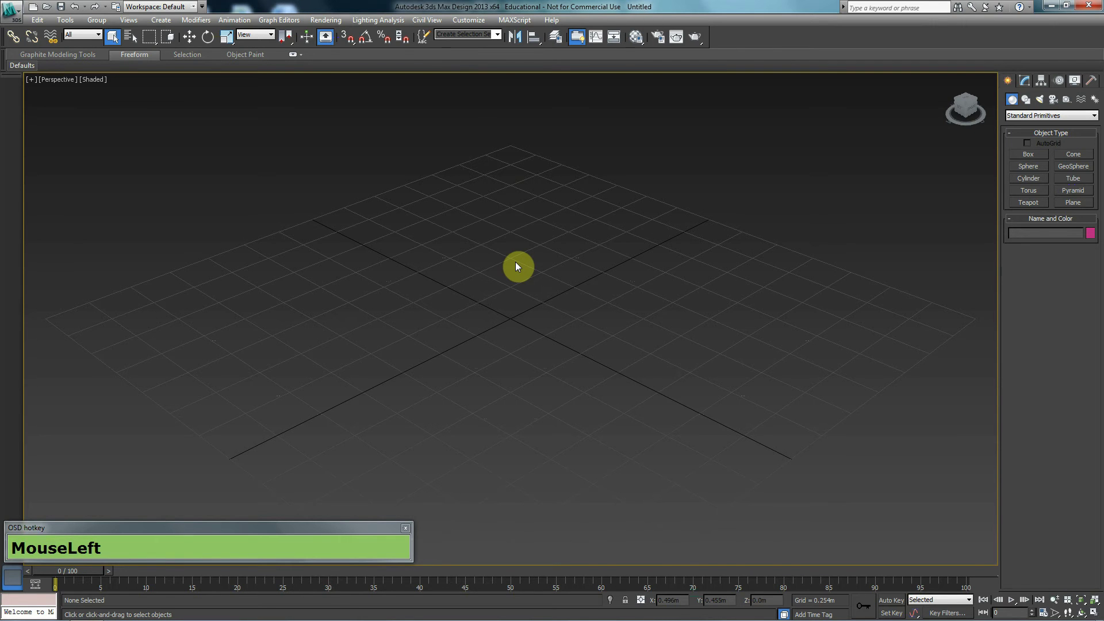
# Pan across the ground grid and zoom out and back in repeatedly so the grid fills more of the view
pyautogui.moveTo(487, 299); pyautogui.dragTo(456, 279)
pyautogui.moveTo(456, 280); pyautogui.dragTo(486, 264)
pyautogui.scroll(-3)
pyautogui.scroll(3)
pyautogui.scroll(-3)
pyautogui.scroll(3)
pyautogui.scroll(-3)
pyautogui.scroll(3)
pyautogui.scroll(-3)
pyautogui.scroll(3)
pyautogui.scroll(-3)
pyautogui.scroll(3)
pyautogui.scroll(-3)
pyautogui.scroll(3)
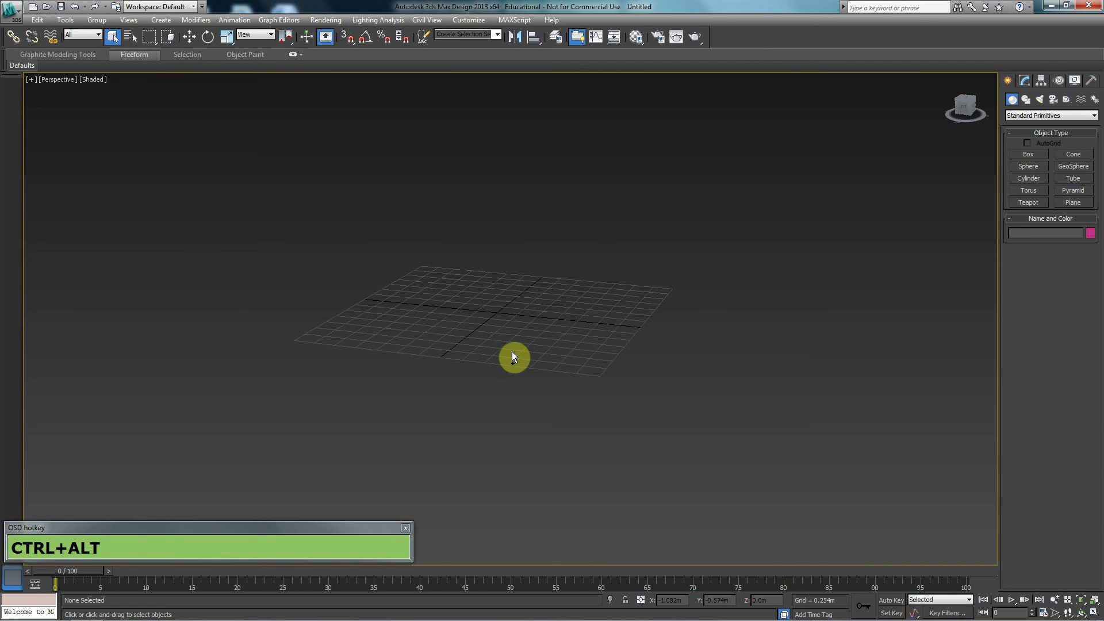
# Orbit the perspective view to look at the ground grid from a different direction
pyautogui.moveTo(514, 353); pyautogui.dragTo(388, 162)
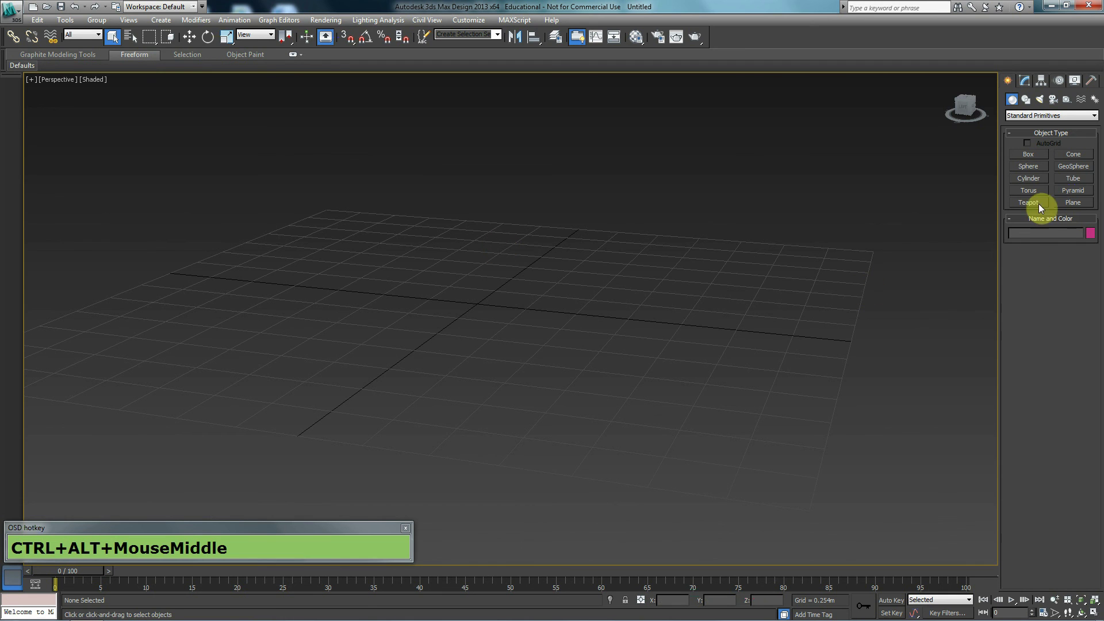
# Create Teapot001 on the grid, then pan away from it and deselect it
pyautogui.click(1036, 206)
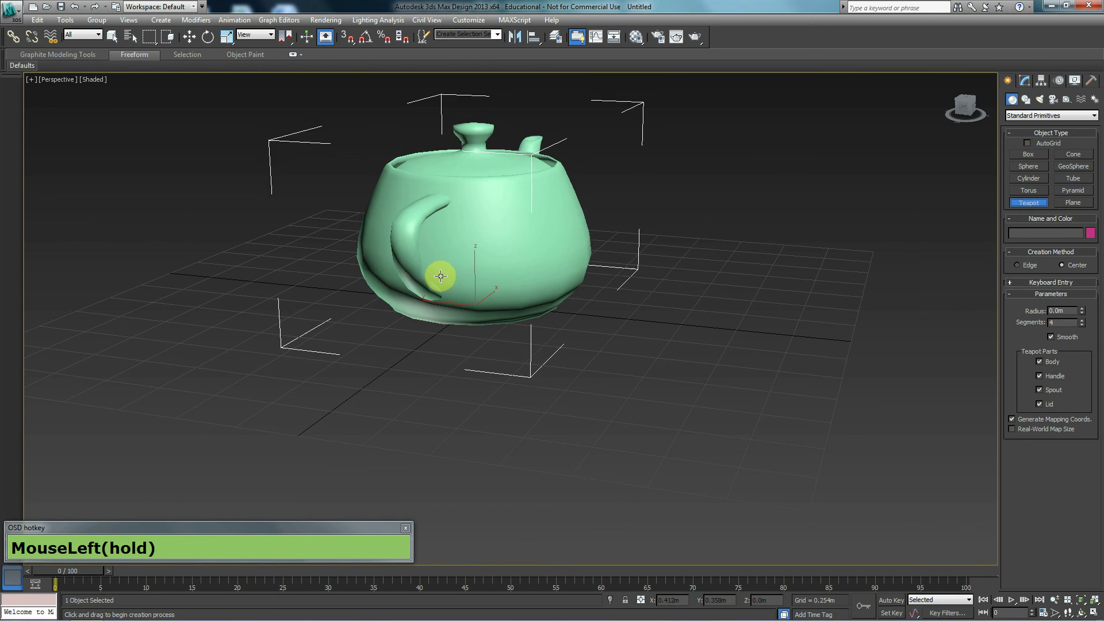
pyautogui.press('w')
pyautogui.scroll(-3)
pyautogui.middleClick(637, 301)
pyautogui.middleClick(712, 284)
pyautogui.click(722, 179)
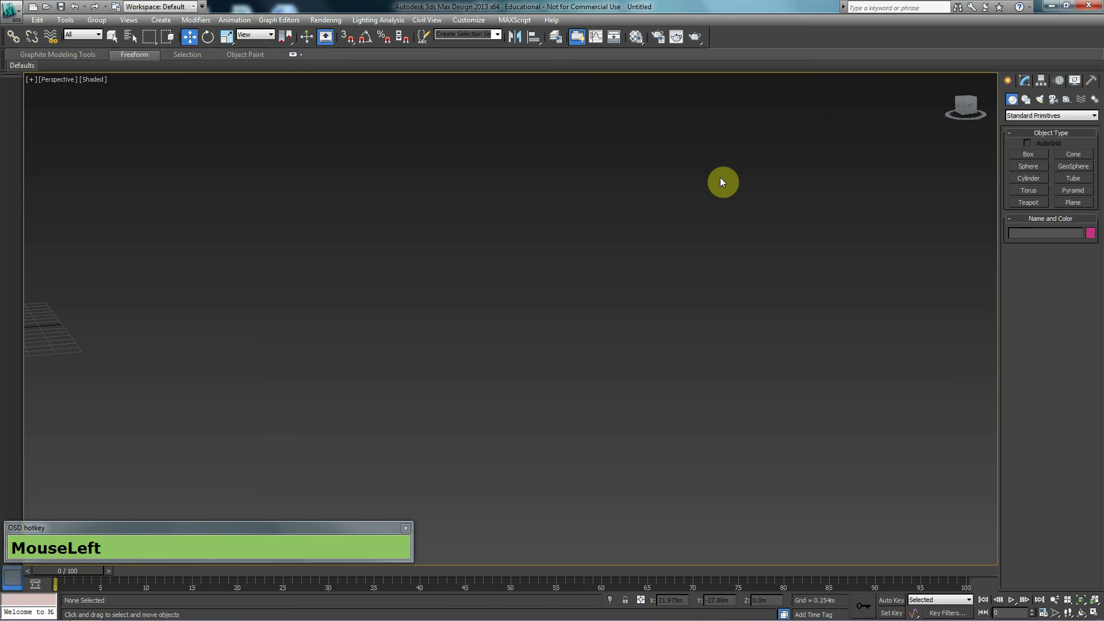
# Frame the whole scene with Zoom Extents so the teapot fills the view, then orbit around it
pyautogui.press('z')
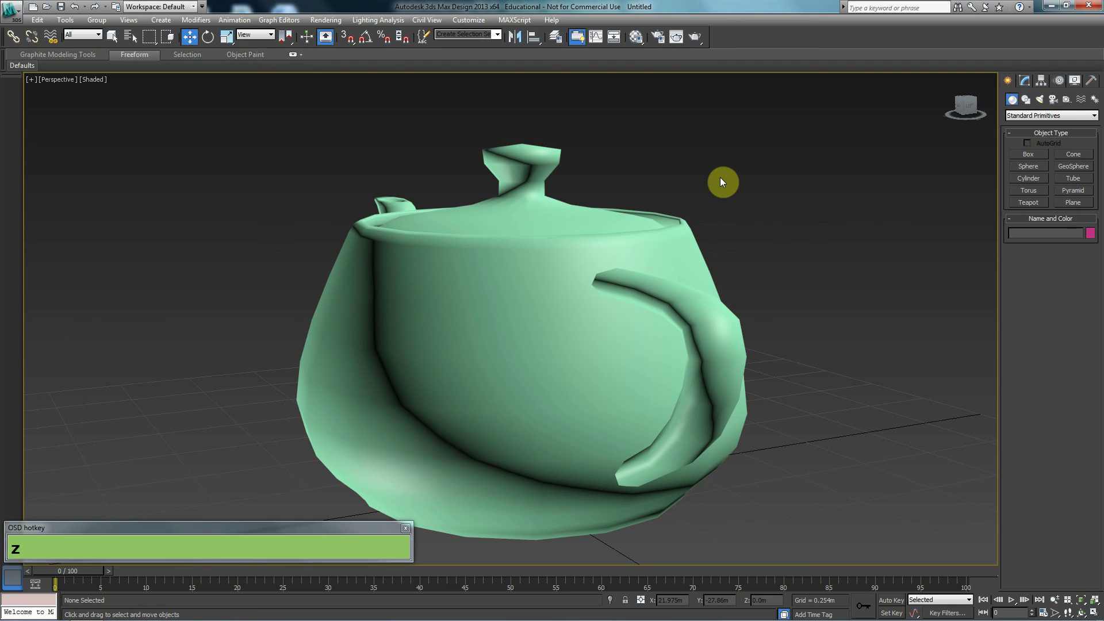
pyautogui.middleClick(743, 259)
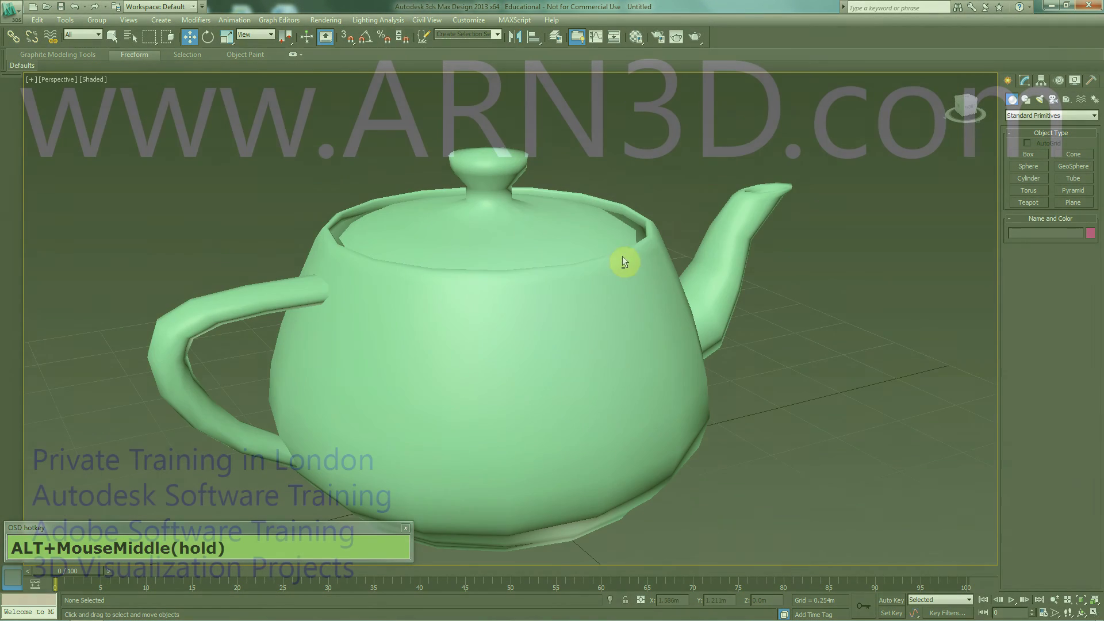